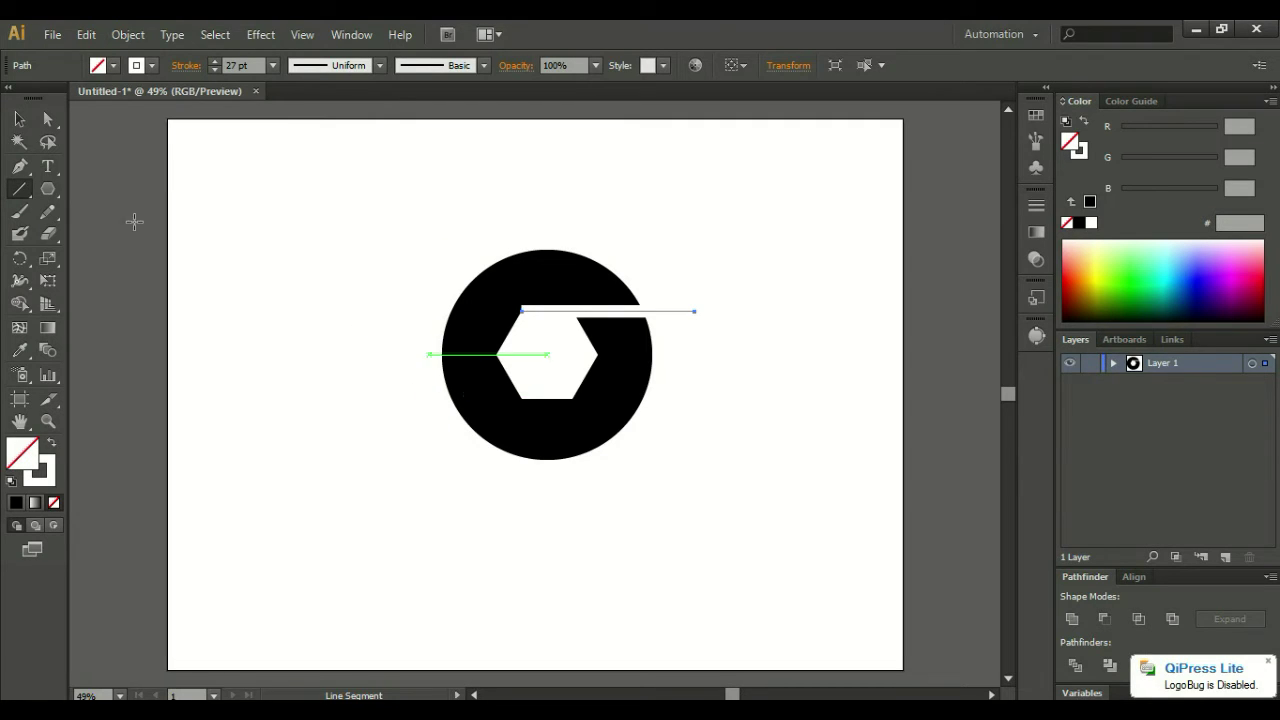
Snap the white gap line's left anchor onto the hexagon's top-left vertex and verify the fit zoomed in.
{"action": "left_click", "coordinate": [27, 120]}
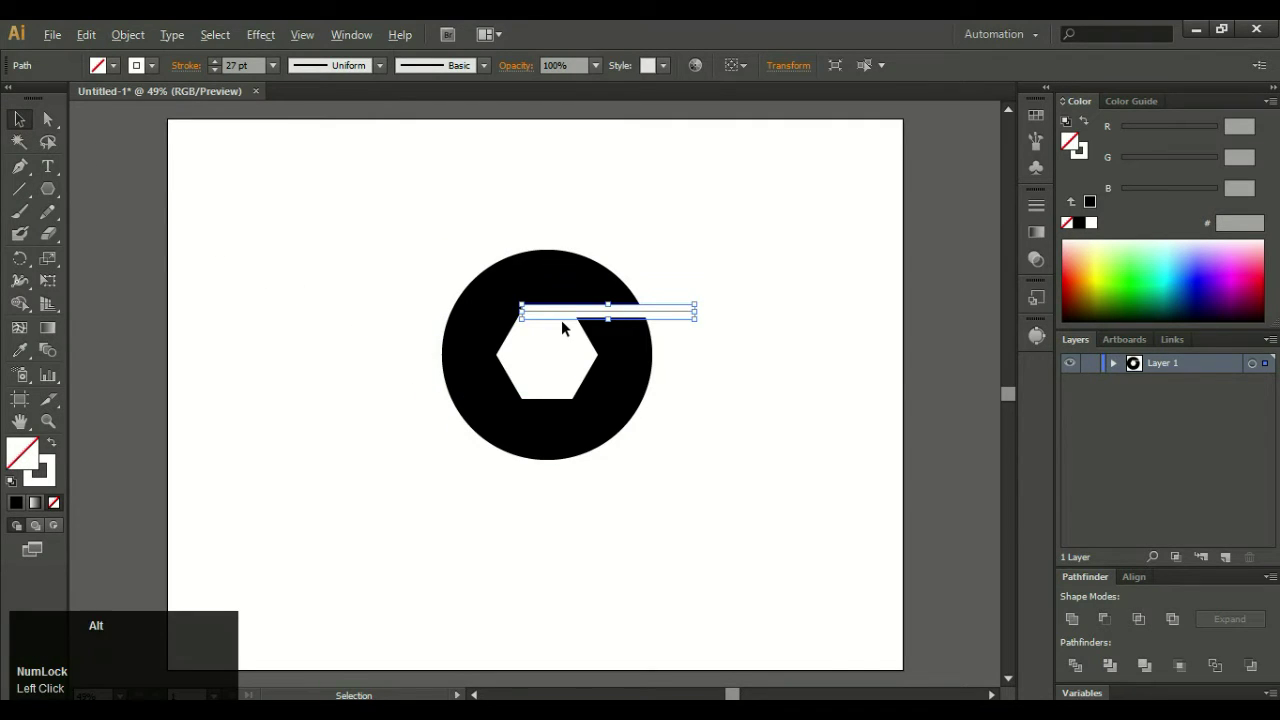
{"action": "scroll", "scroll_direction": "up", "scroll_amount": 3}
{"action": "scroll", "scroll_direction": "down", "scroll_amount": 3}
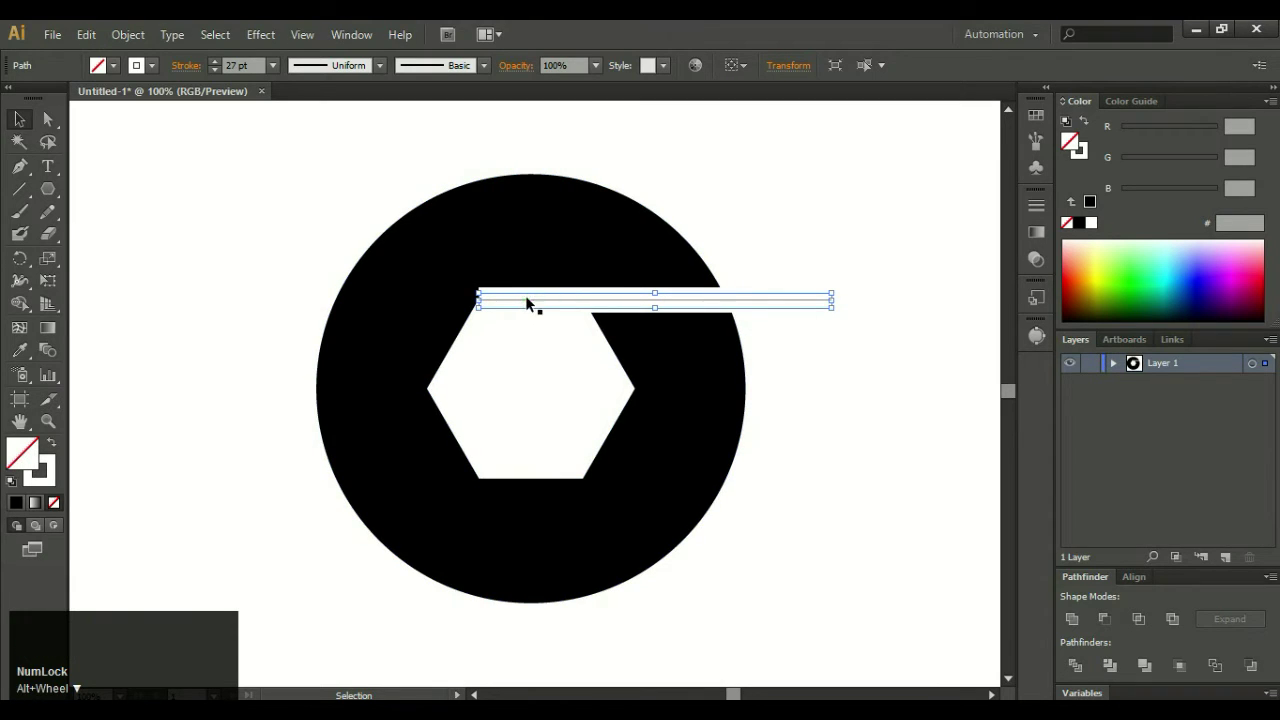
{"action": "left_click_drag", "start_coordinate": [534, 354], "coordinate": [569, 369]}
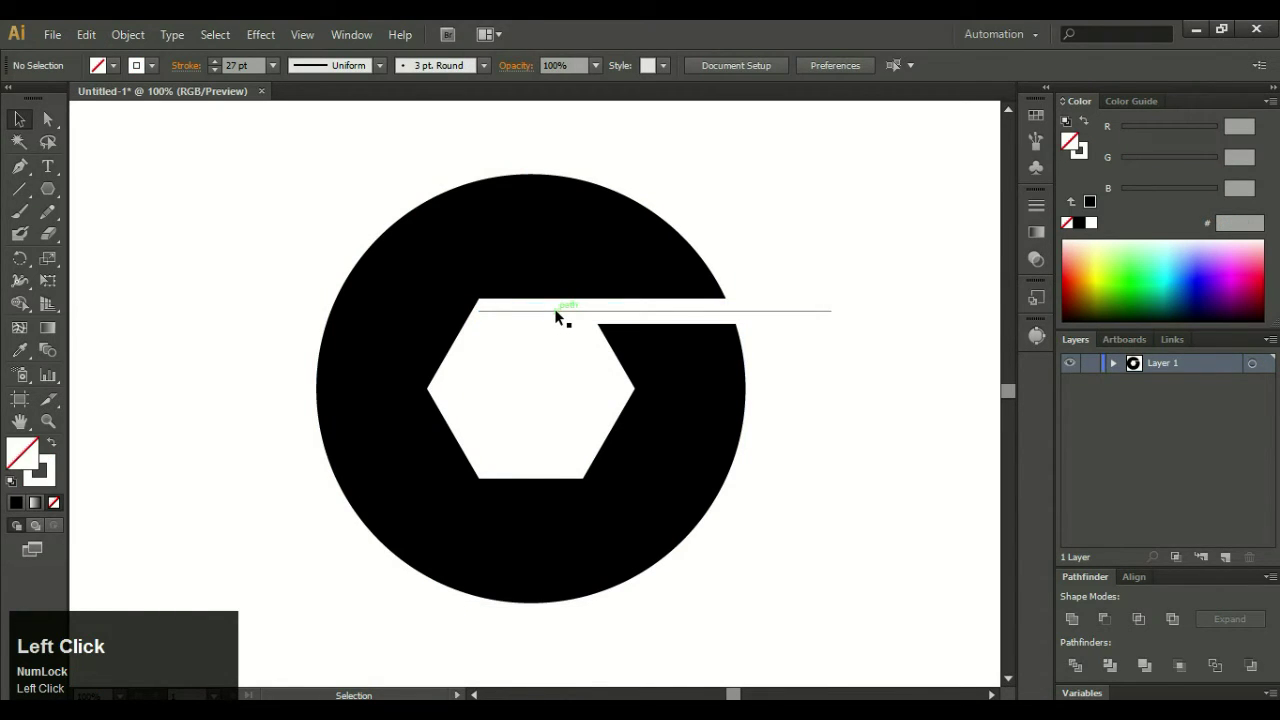
{"action": "scroll", "scroll_direction": "up", "scroll_amount": 3}
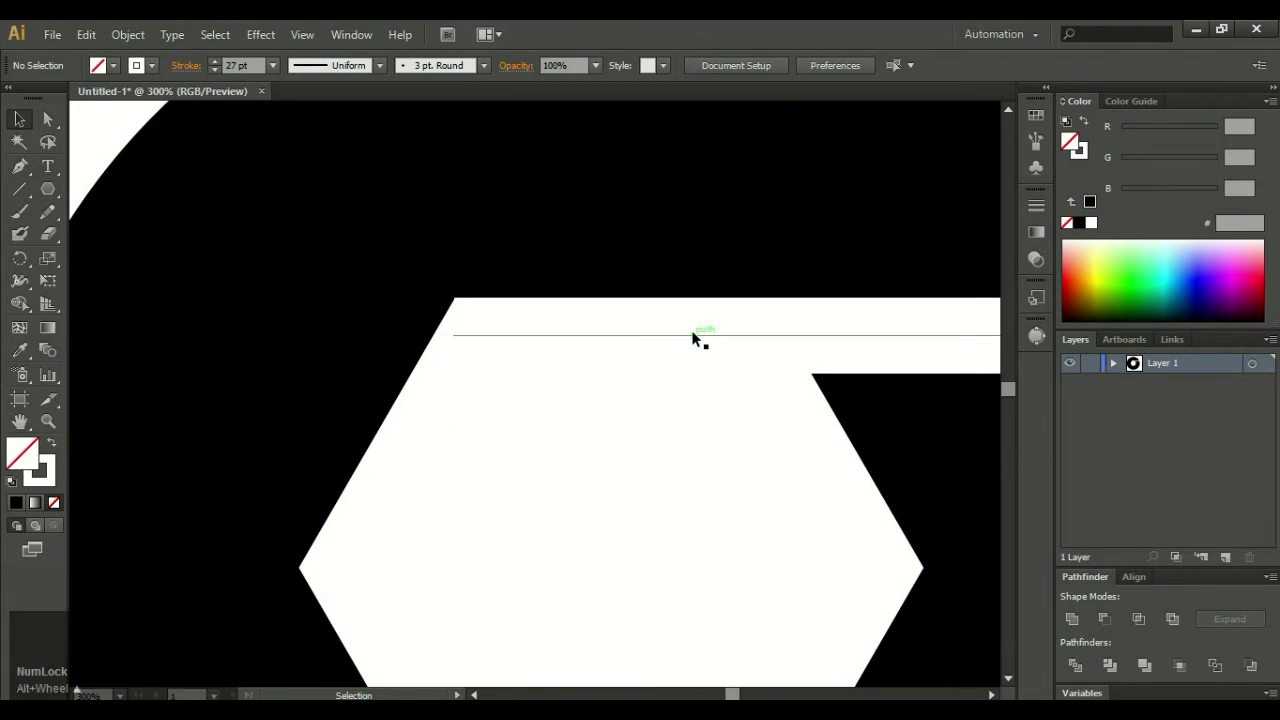
{"action": "left_click", "coordinate": [696, 333]}
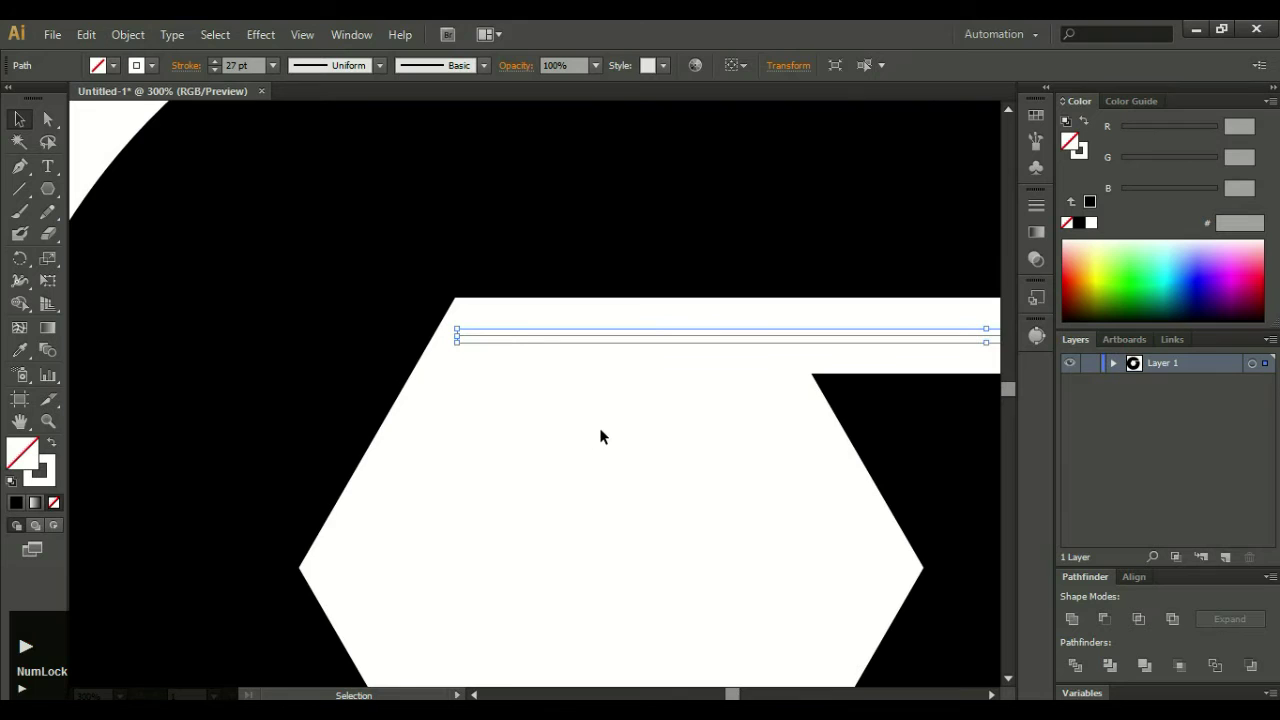
{"action": "left_click", "coordinate": [592, 439]}
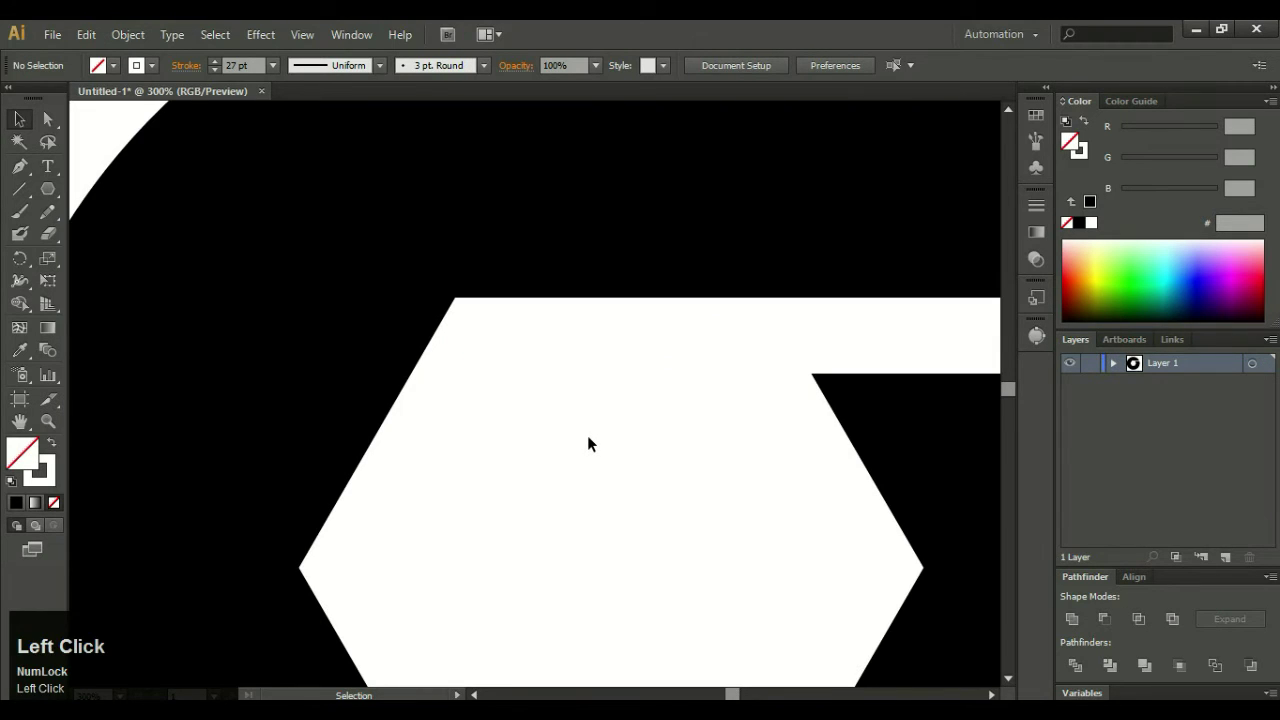
{"action": "scroll", "scroll_direction": "down", "scroll_amount": 3}
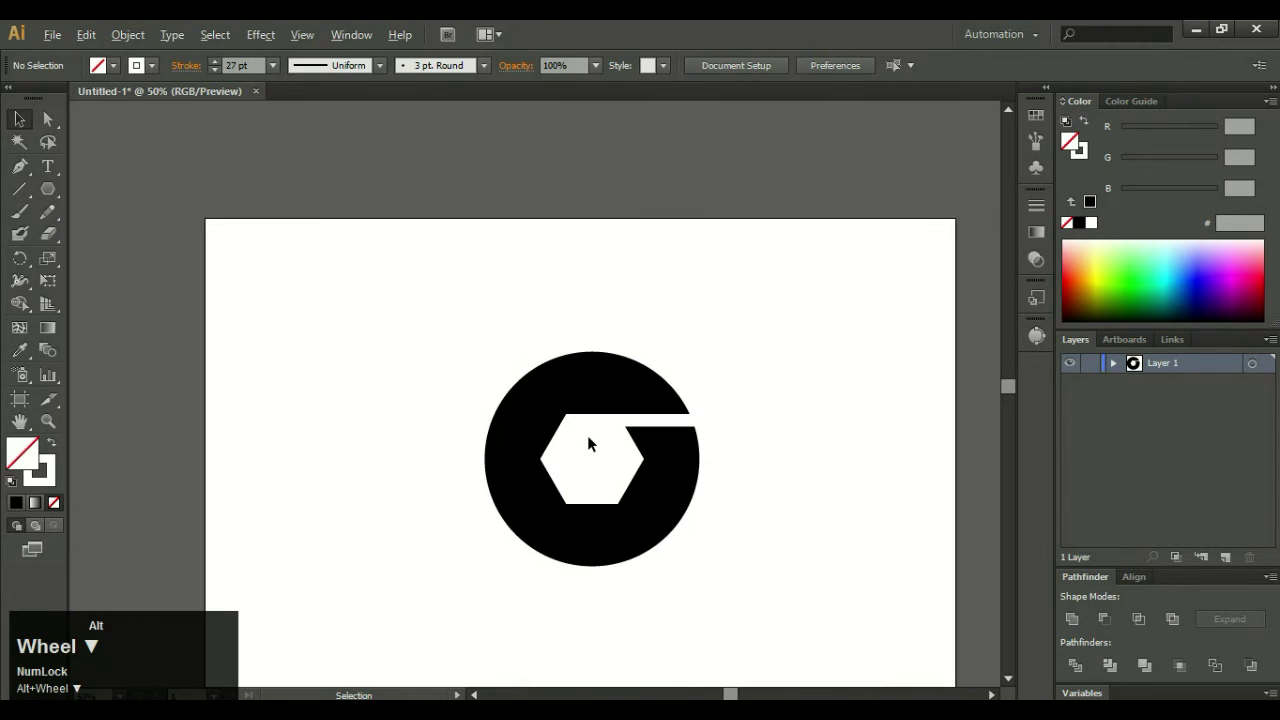
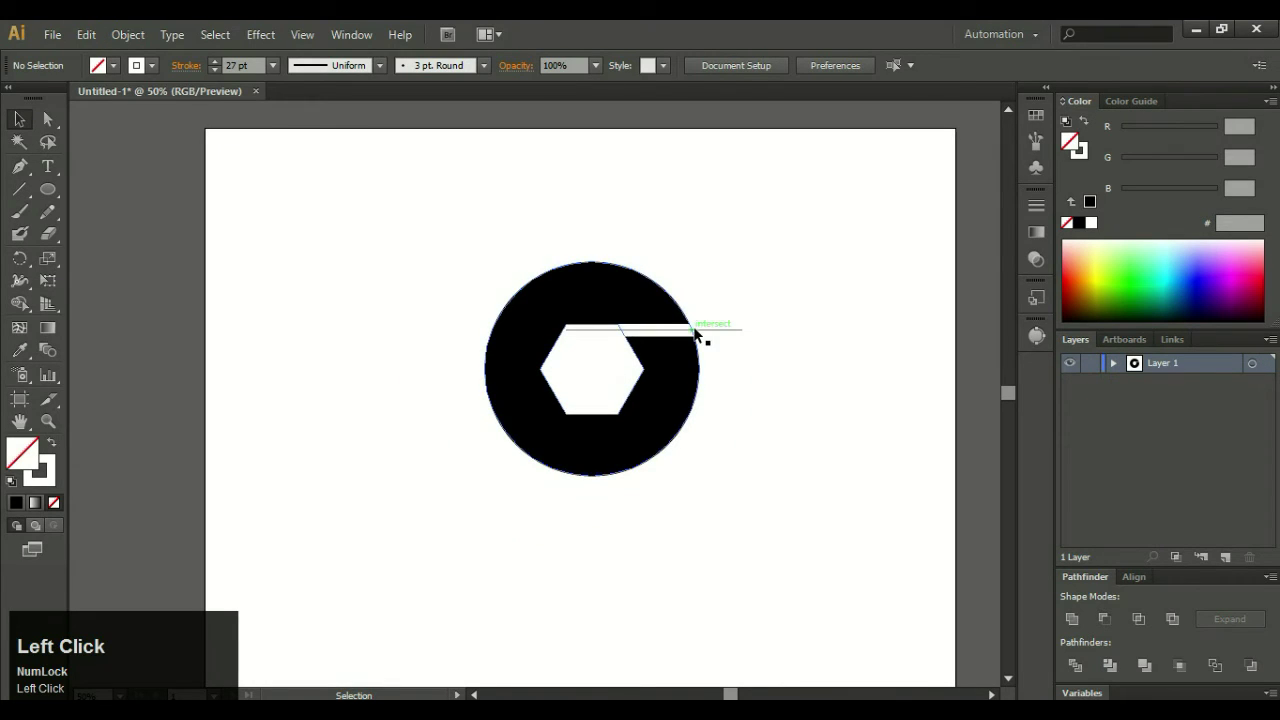
Rotate-copy the gap line around the centre and repeat with Ctrl+D until six shutter slits ring the hexagon.
{"action": "left_click", "coordinate": [700, 331]}
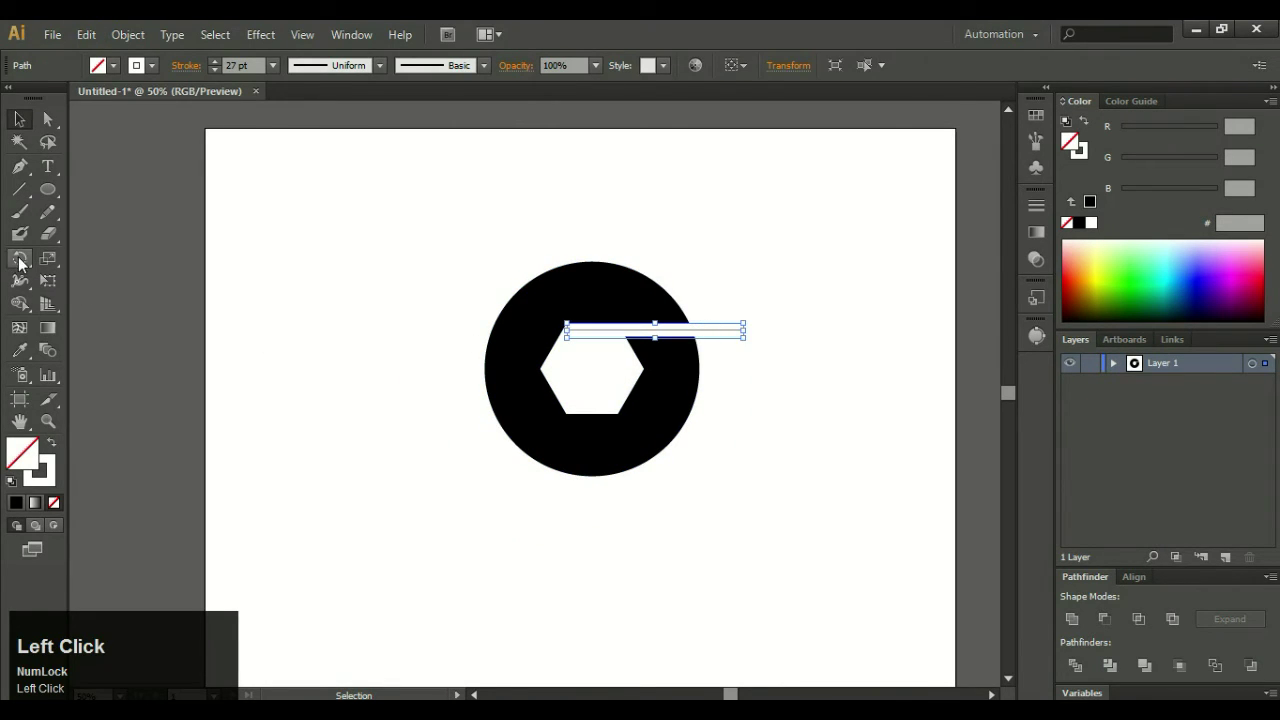
{"action": "left_click", "coordinate": [28, 265]}
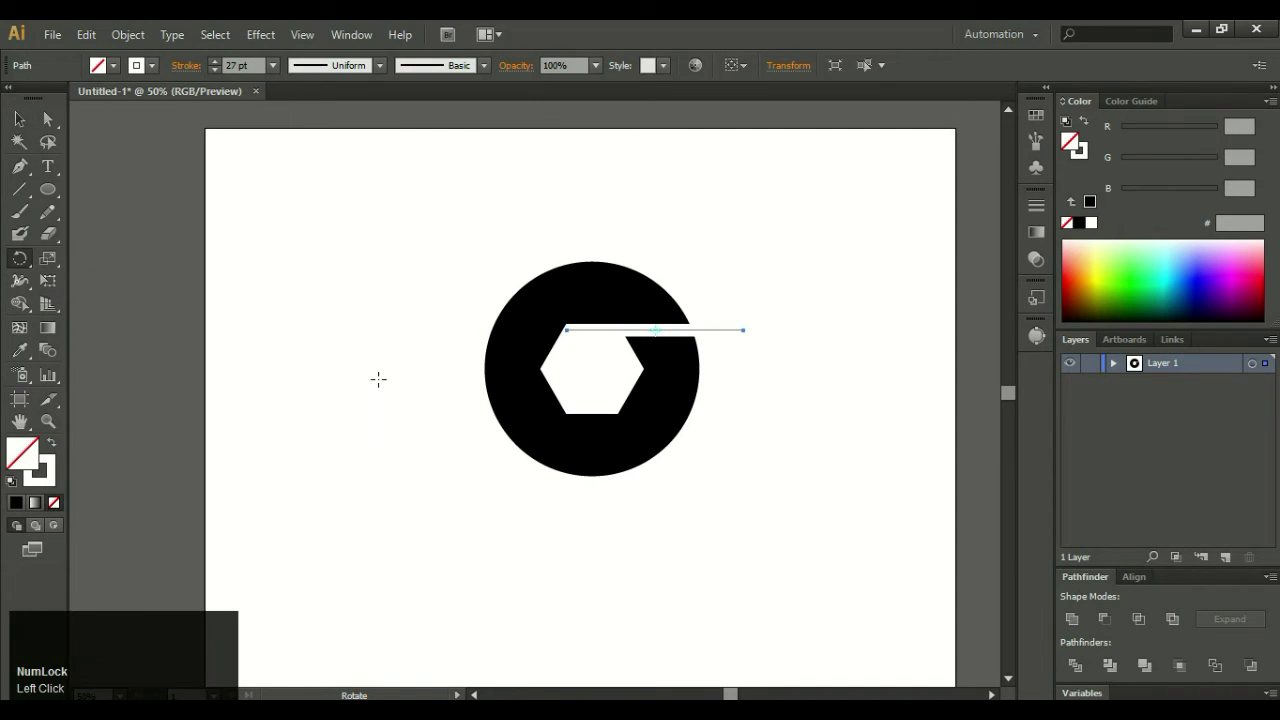
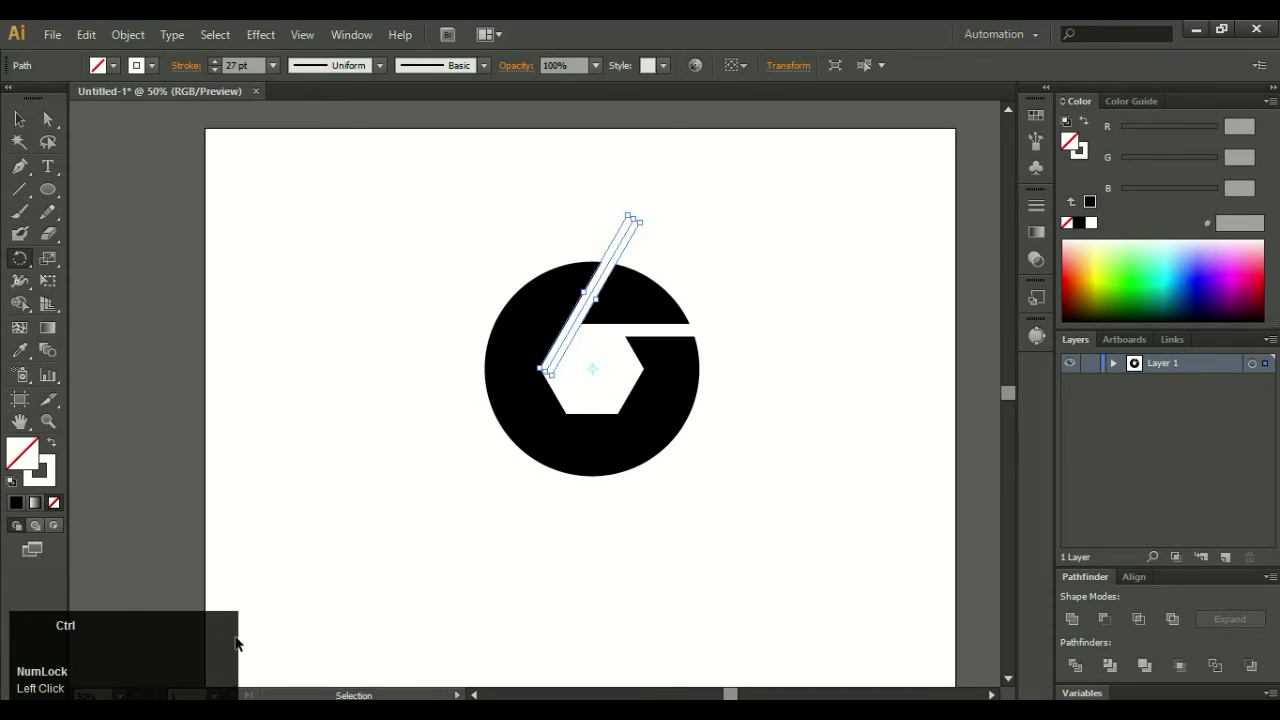
{"action": "key", "text": "ctrl+d"}
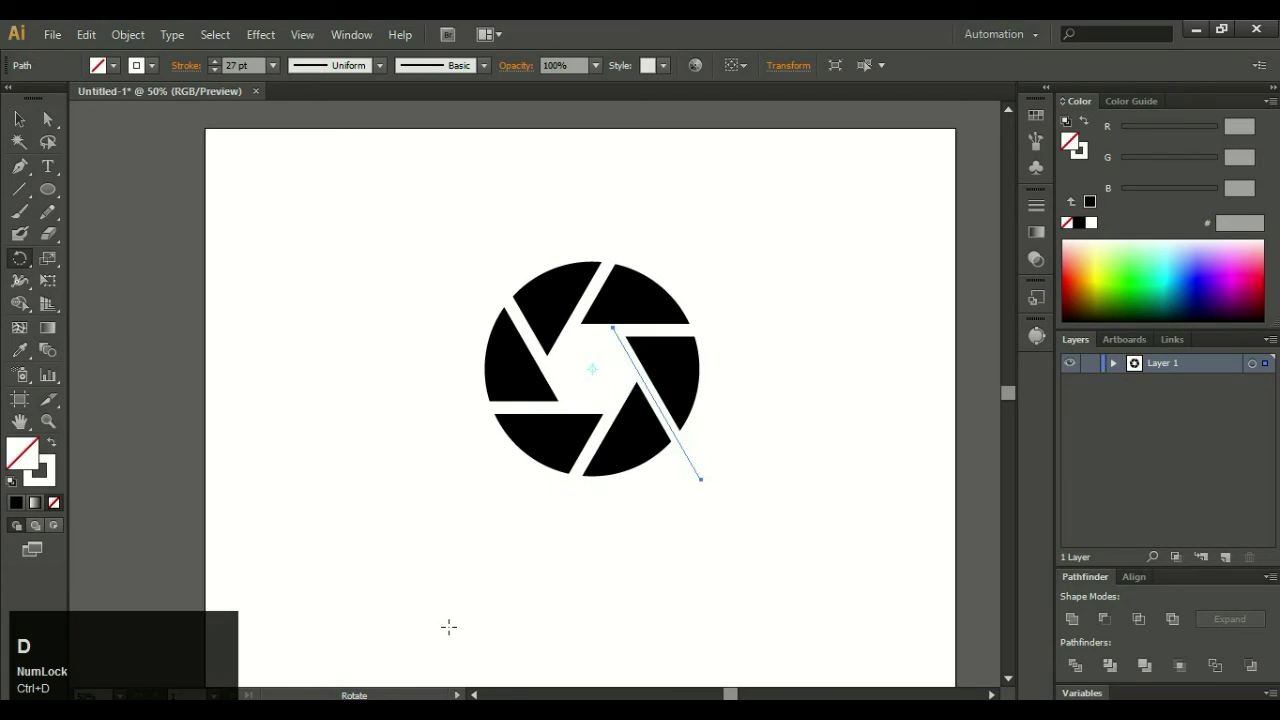
Divide the circle by the gap lines so six separate solid black blade shapes remain.
{"action": "left_click", "coordinate": [30, 131]}
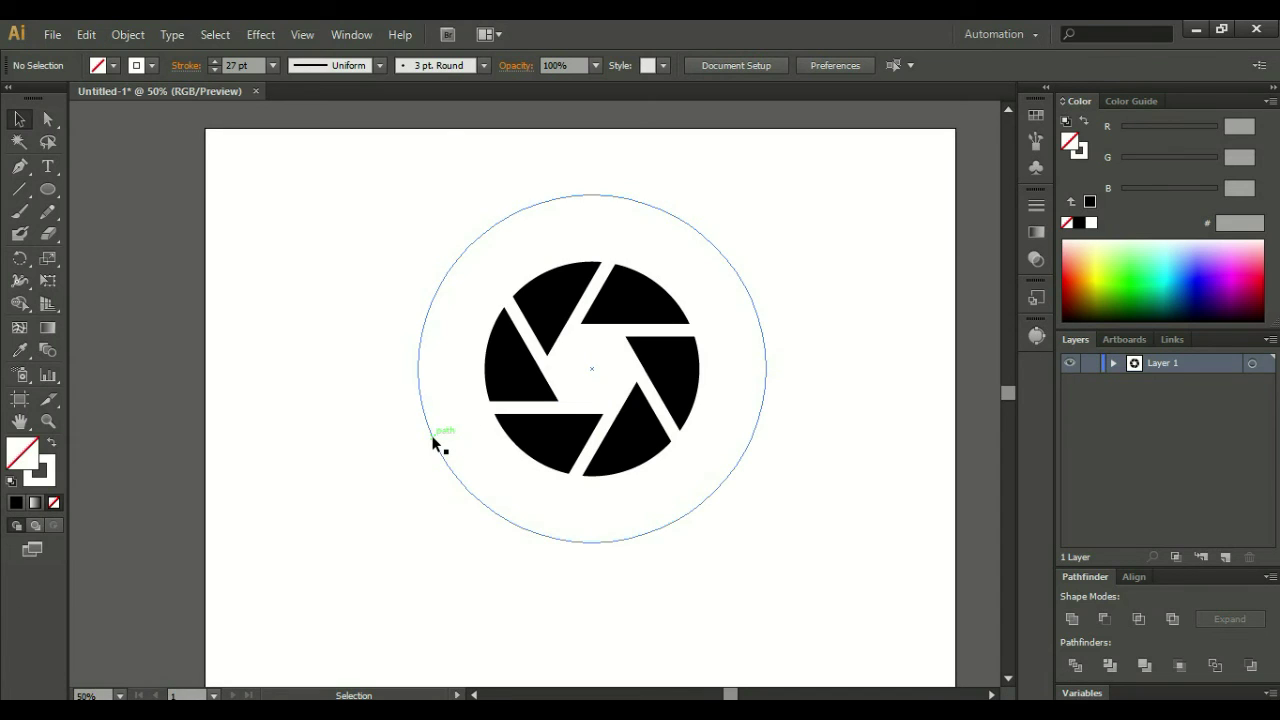
{"action": "left_click", "coordinate": [440, 435]}
{"action": "key", "text": "Delete"}
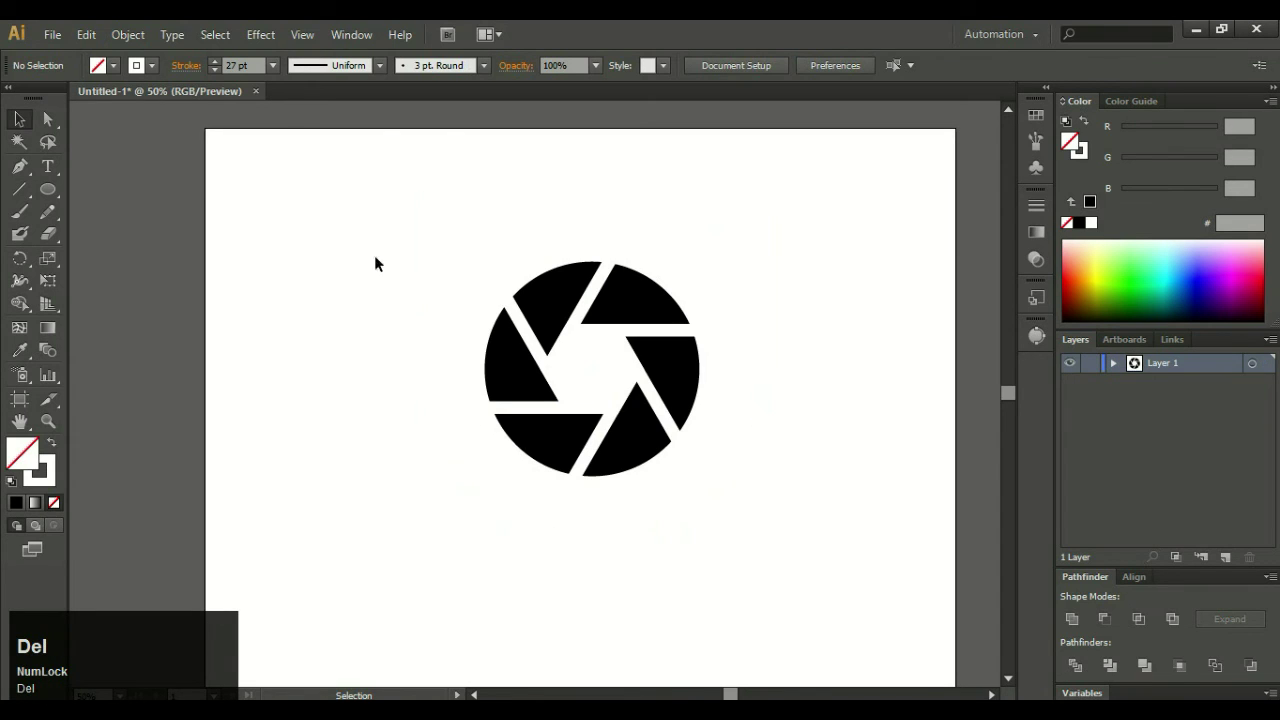
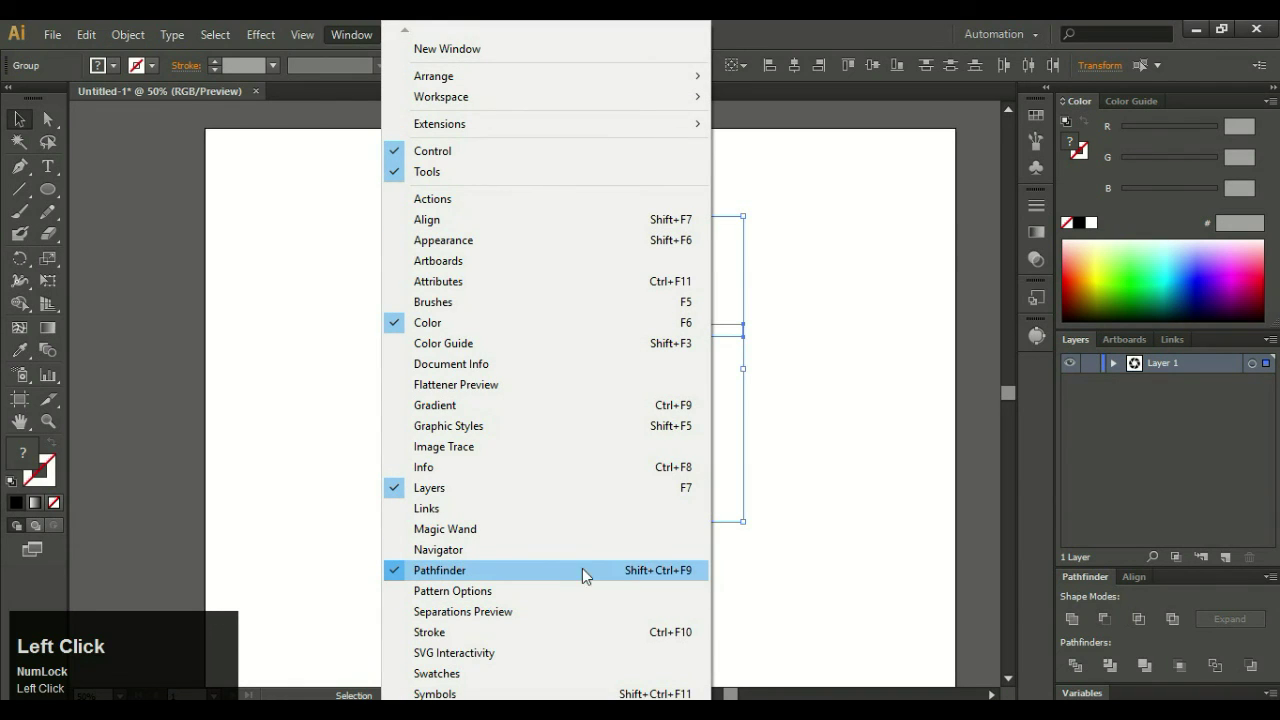
{"action": "left_click_drag", "start_coordinate": [858, 575], "coordinate": [1106, 624]}
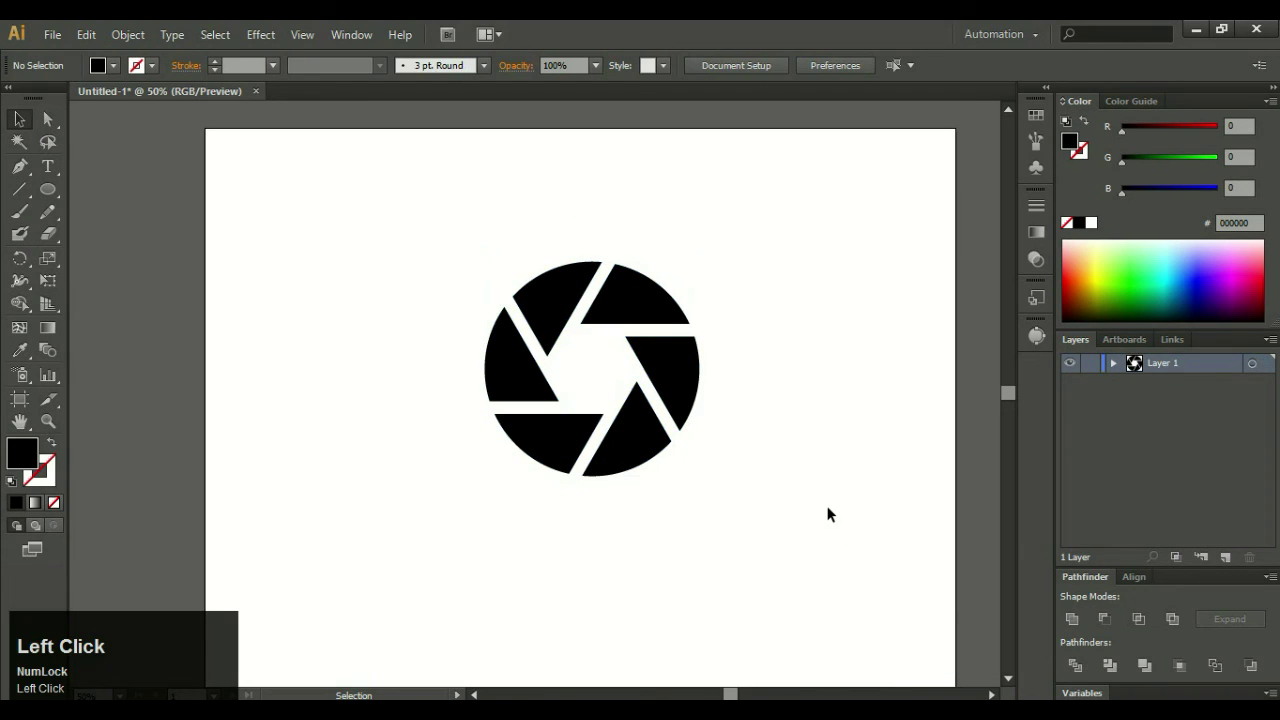